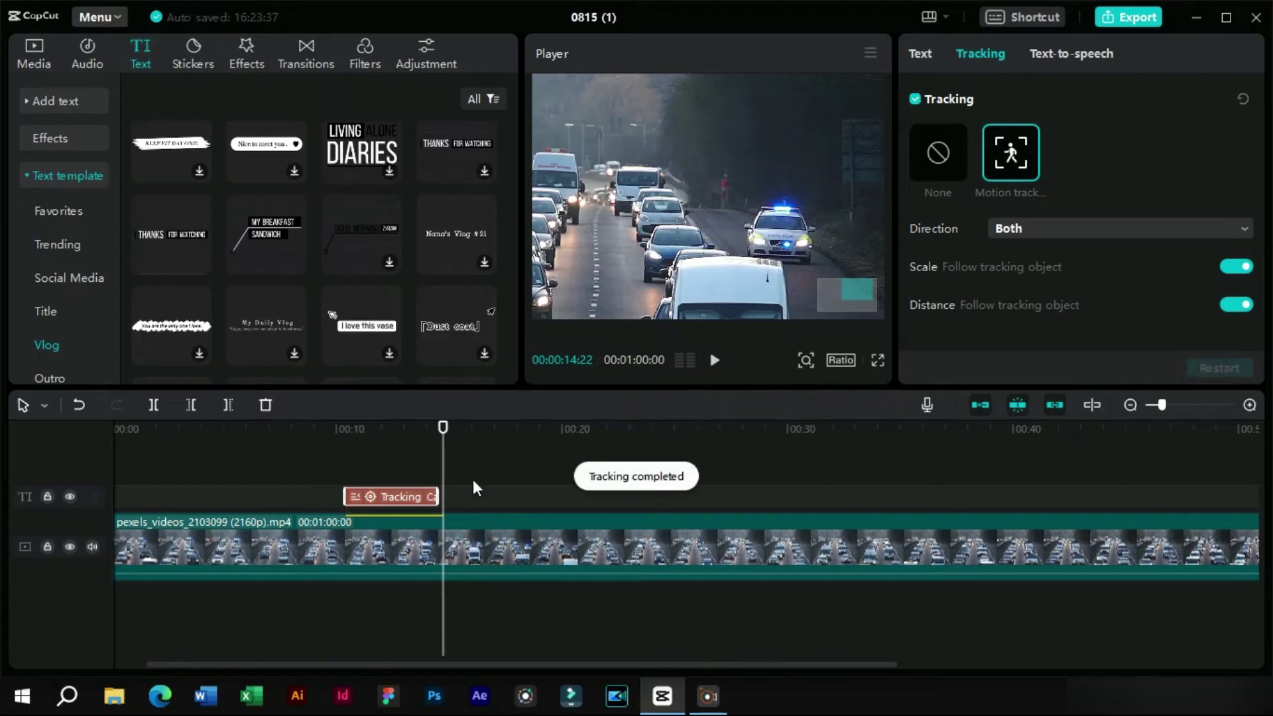
Add the red curved arrow sticker from Stickers > Trending onto its own track
{"action": "left_click_drag", "start_coordinate": [351, 450], "coordinate": [375, 494]}
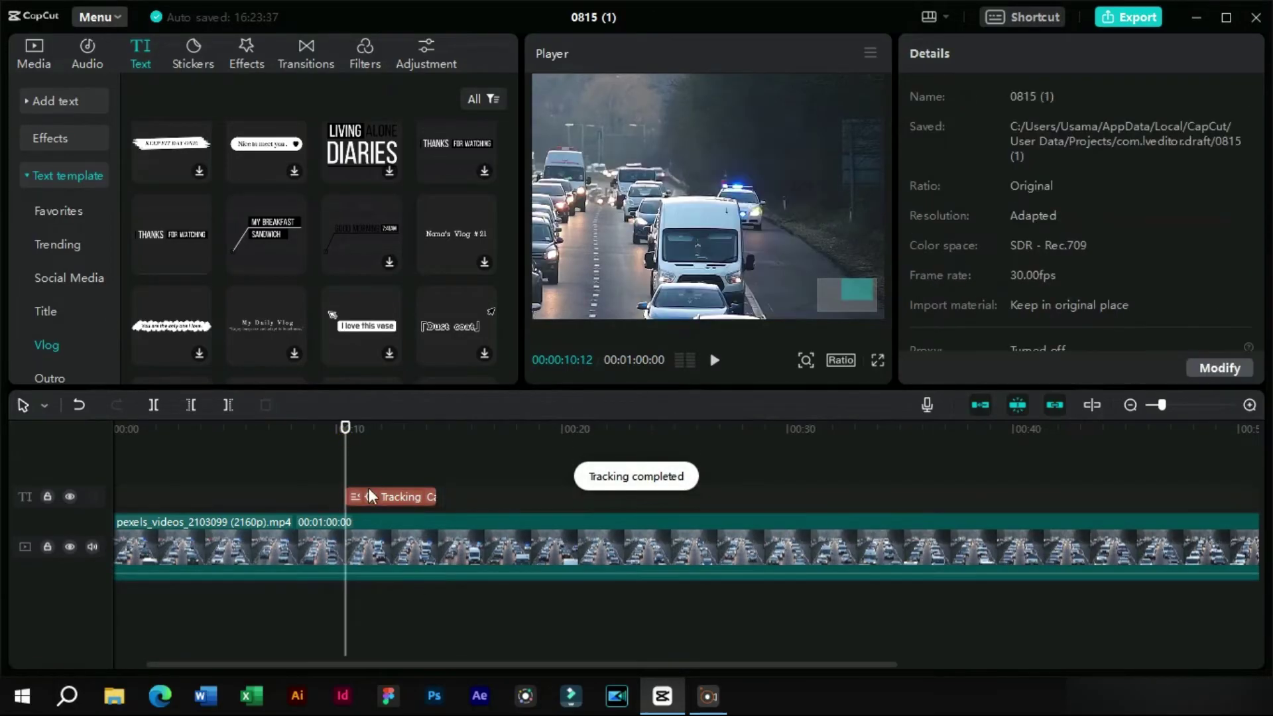
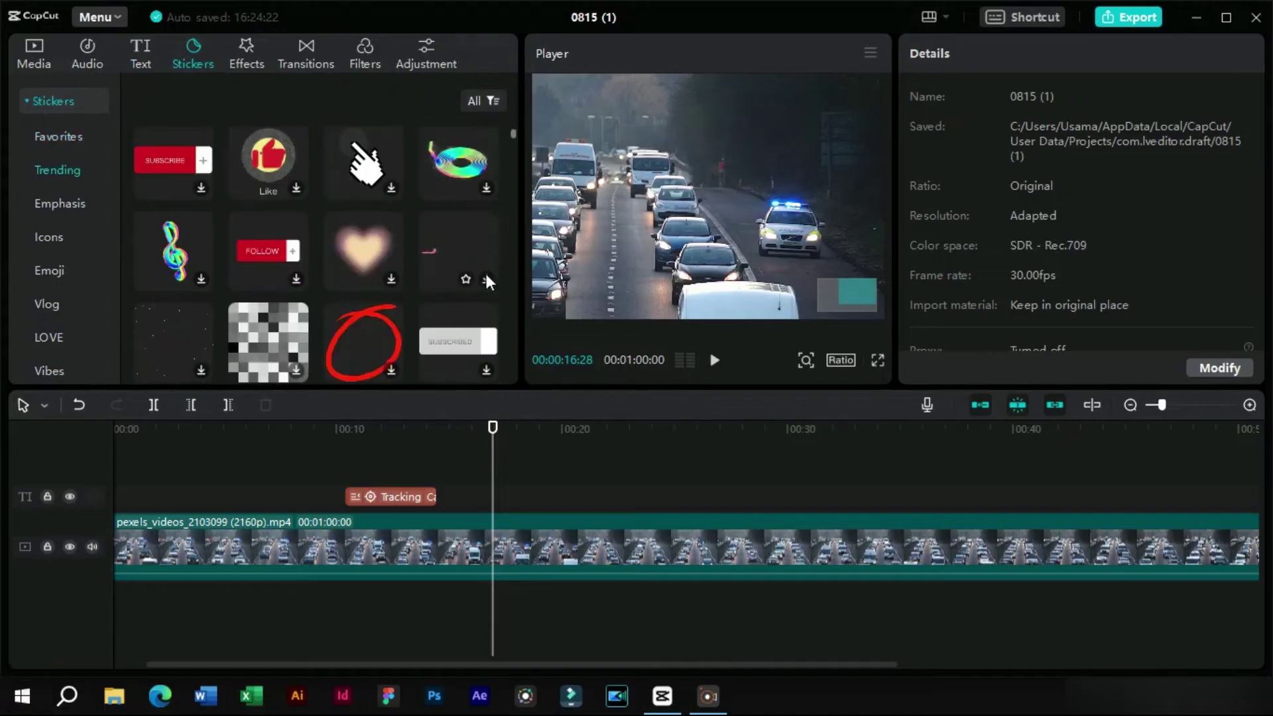
{"action": "left_click", "coordinate": [457, 268]}
{"action": "left_click", "coordinate": [720, 130]}
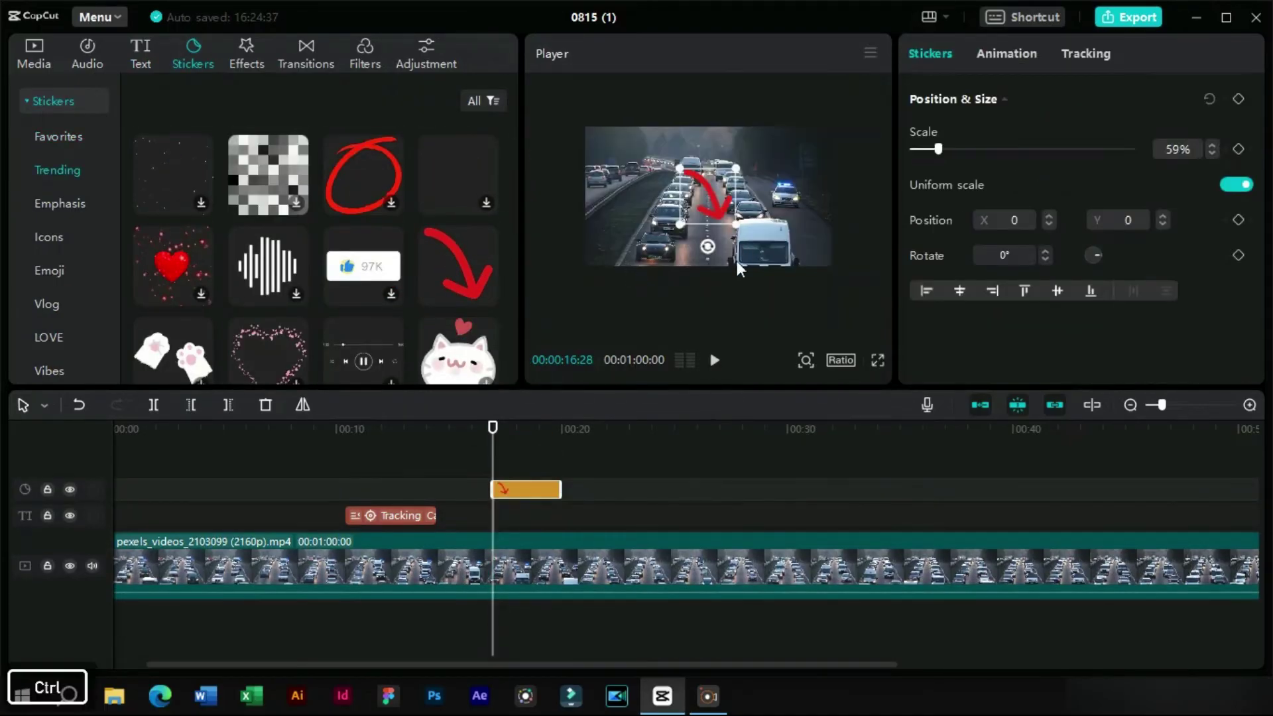